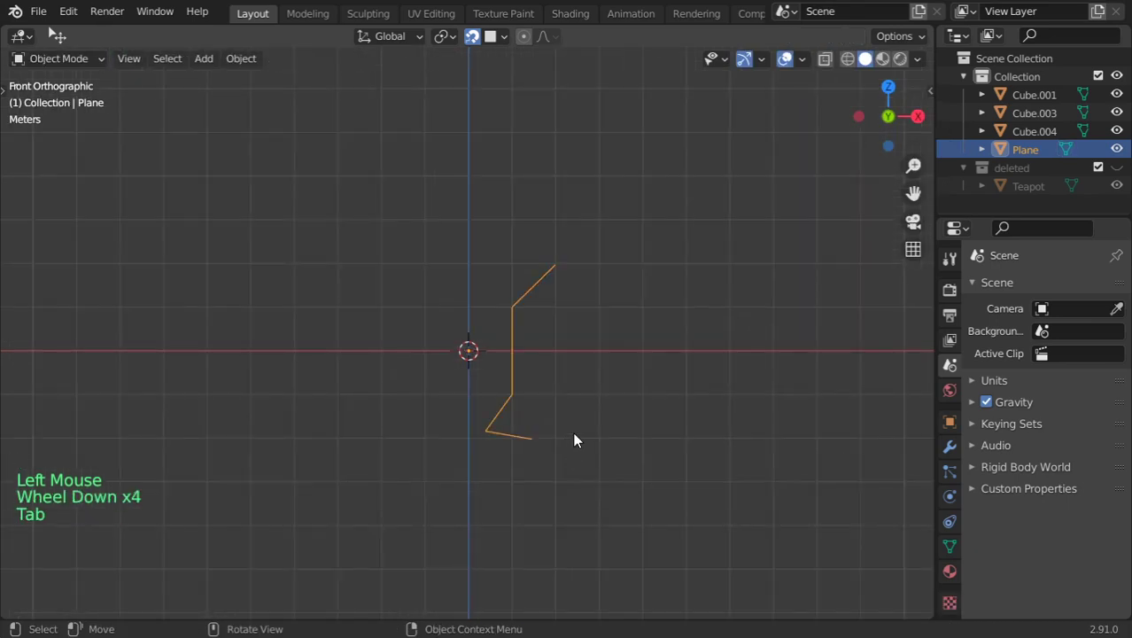
Step: Enter Edit Mode on the Plane to edit the zigzag profile's vertices
{"action": "key", "text": "Tab"}
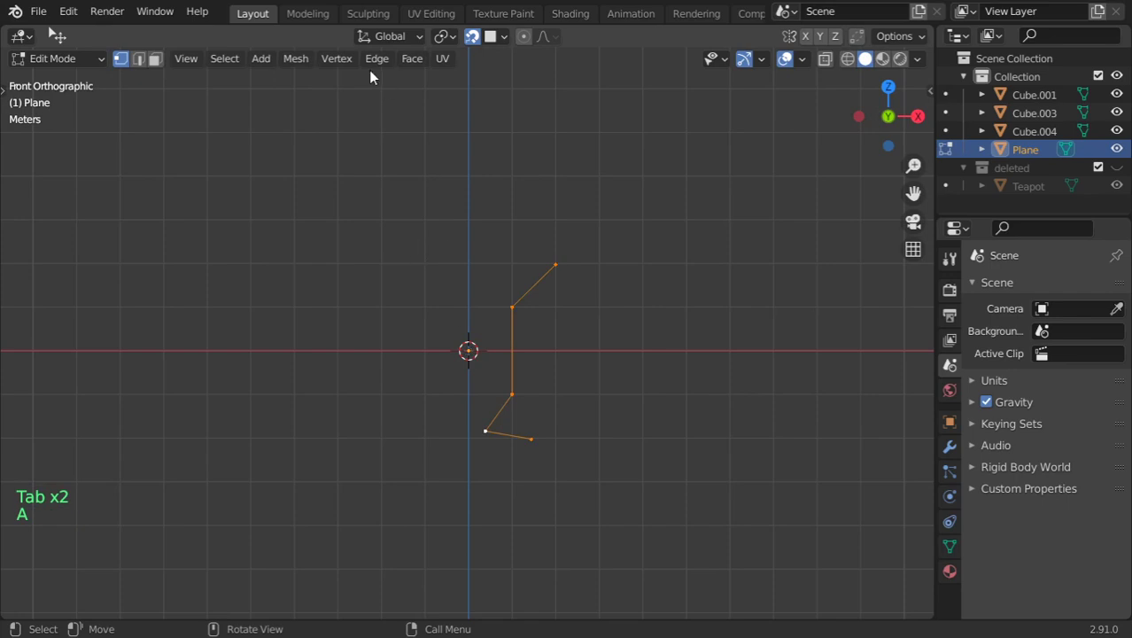
Step: Select all profile vertices and start the Screw operation on them
{"action": "key", "text": "a"}
{"action": "left_click", "coordinate": [373, 70]}
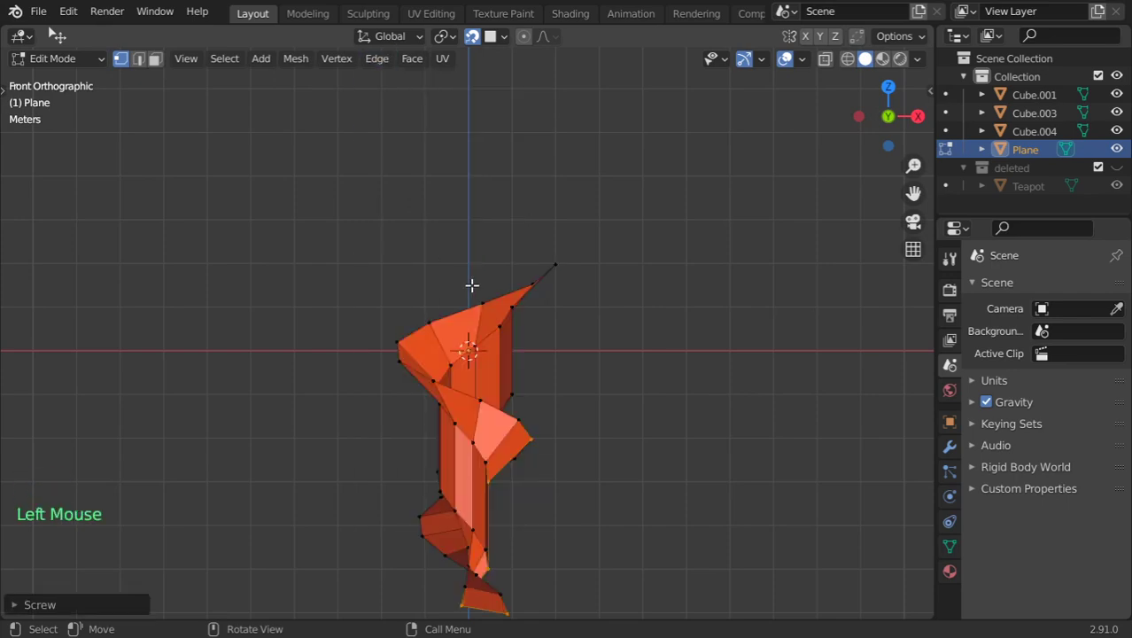
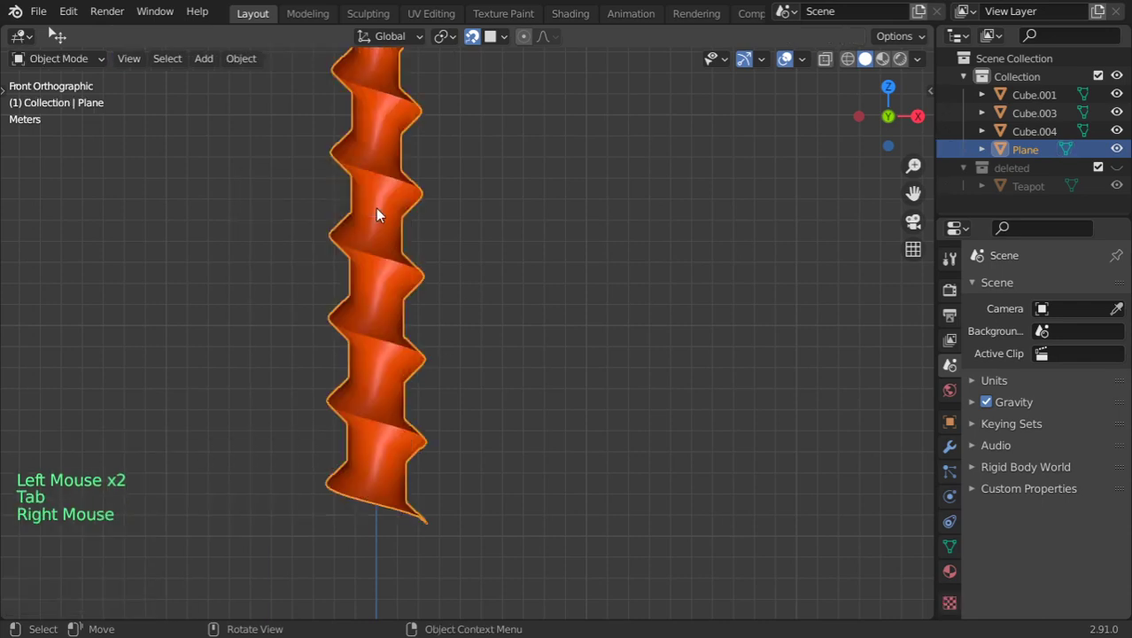
Step: Bring the spiral ribbon into view from the front and top, then delete the Plane object
{"action": "middle_click", "coordinate": [412, 279]}
{"action": "scroll", "scroll_direction": "down", "scroll_amount": 3}
{"action": "middle_click", "coordinate": [431, 300]}
{"action": "scroll", "scroll_direction": "up", "scroll_amount": 3}
{"action": "middle_click", "coordinate": [422, 326]}
{"action": "key", "text": "KP_1"}
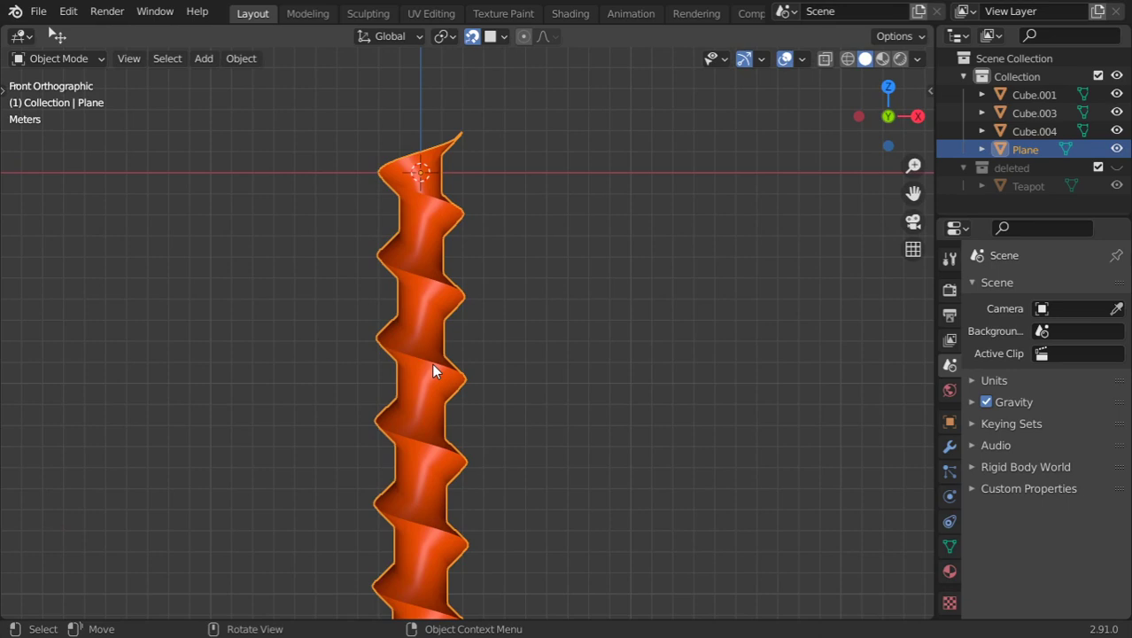
{"action": "key", "text": "KP_7"}
Step: Add a mesh Circle, scale it down and flatten it to zero on Y
{"action": "key", "text": "shift+a"}
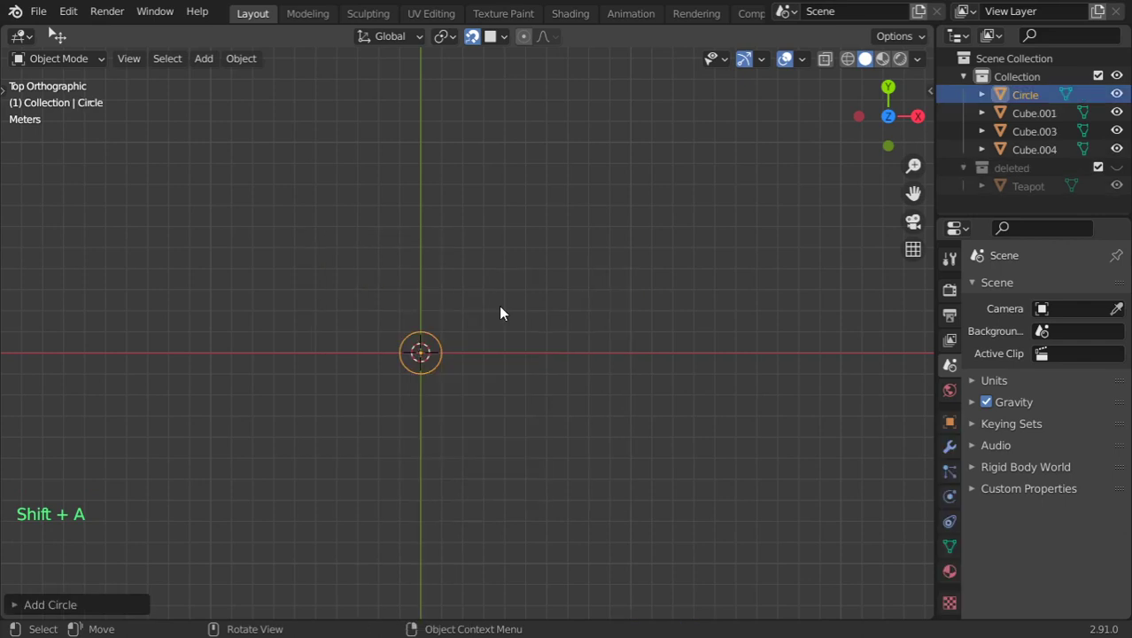
{"action": "key", "text": "r"}
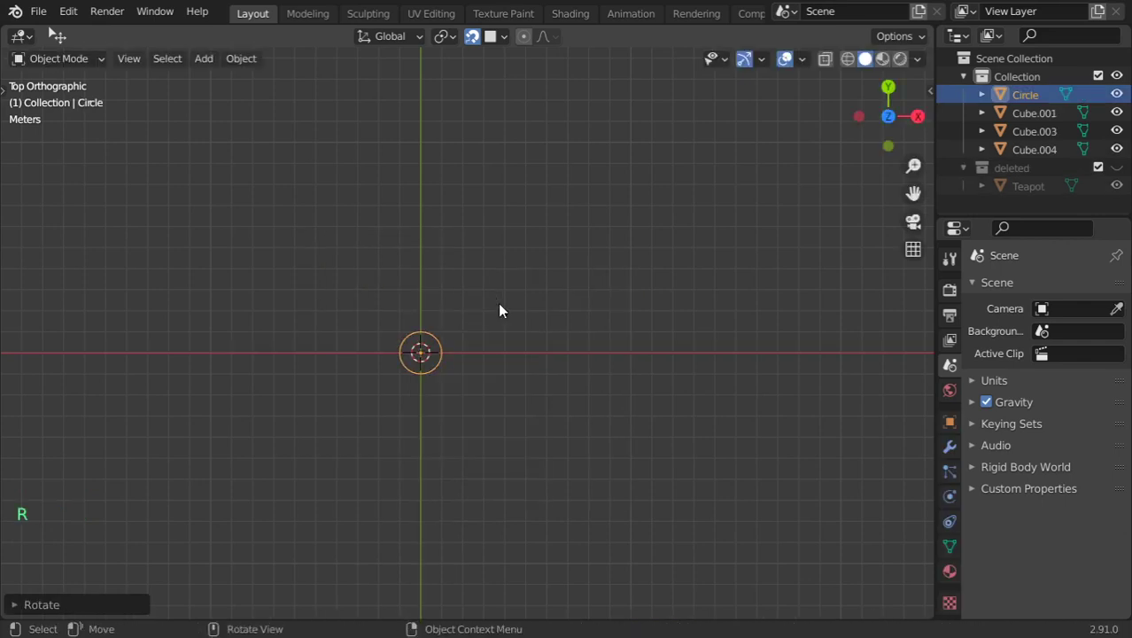
{"action": "key", "text": "r"}
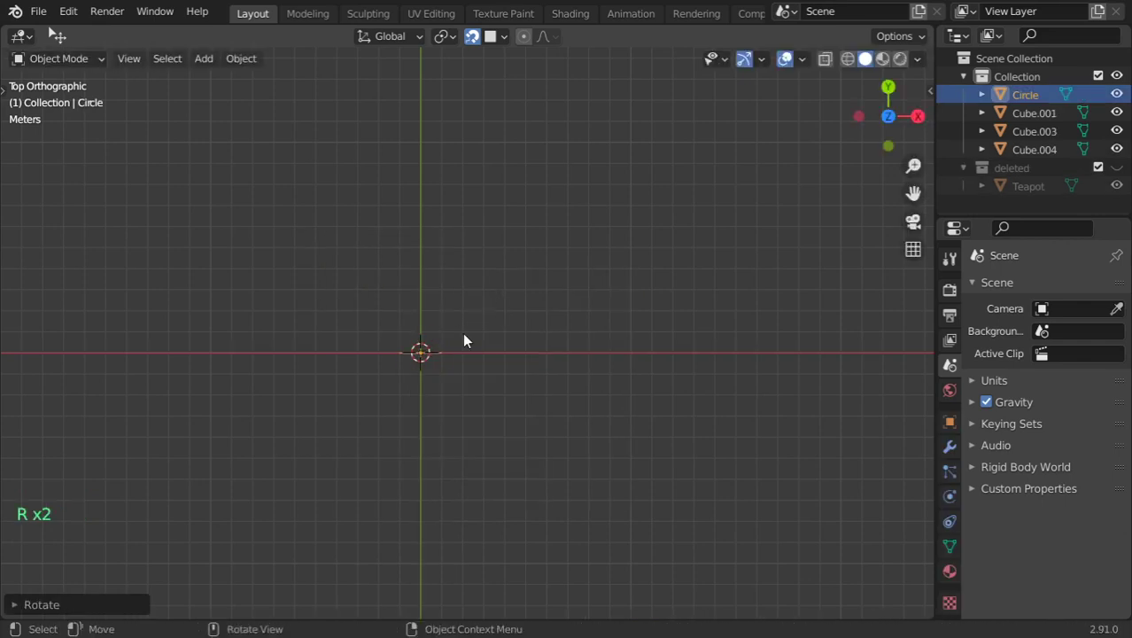
Step: Move the flattened circle about 3.4 m along the X axis
{"action": "key", "text": "g"}
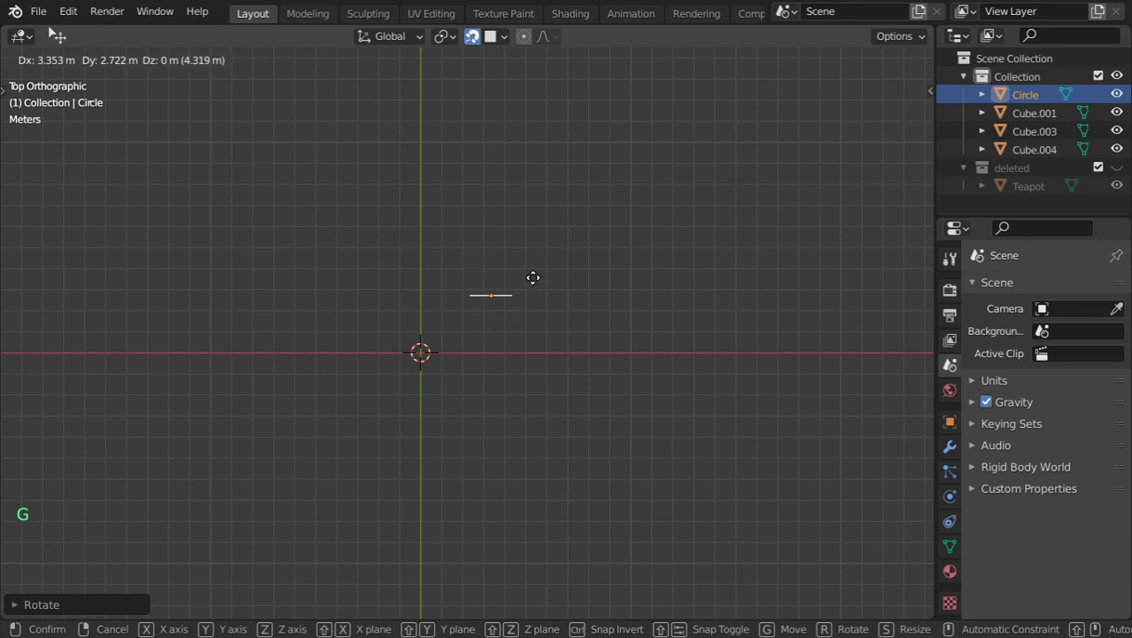
{"action": "key", "text": "g"}
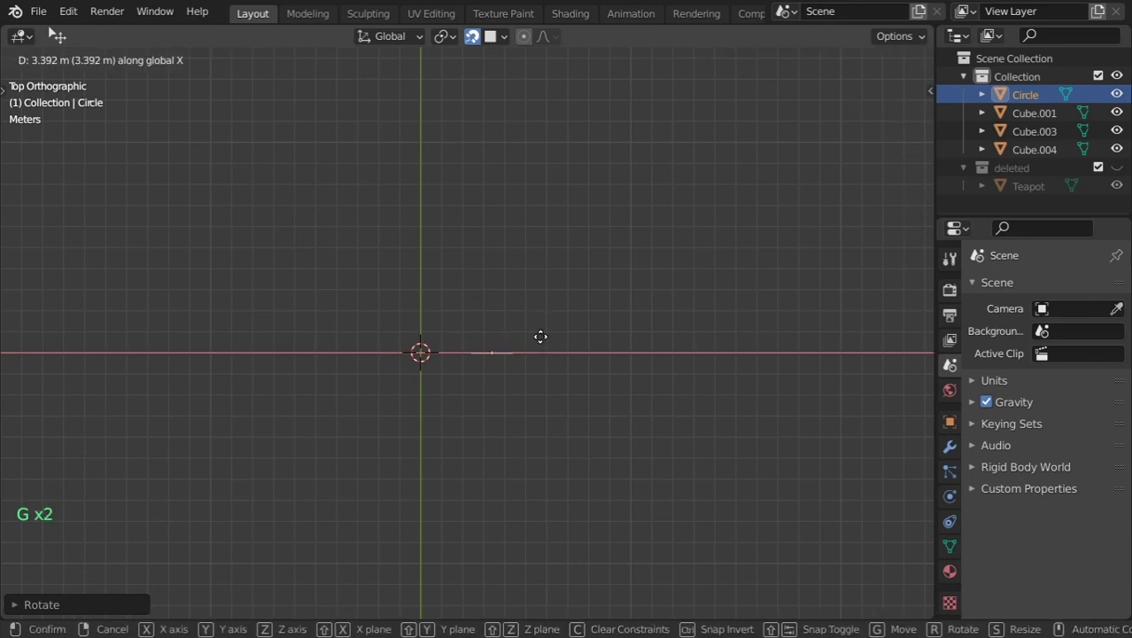
{"action": "scroll", "scroll_direction": "up", "scroll_amount": 3}
{"action": "scroll", "scroll_direction": "up", "scroll_amount": 3}
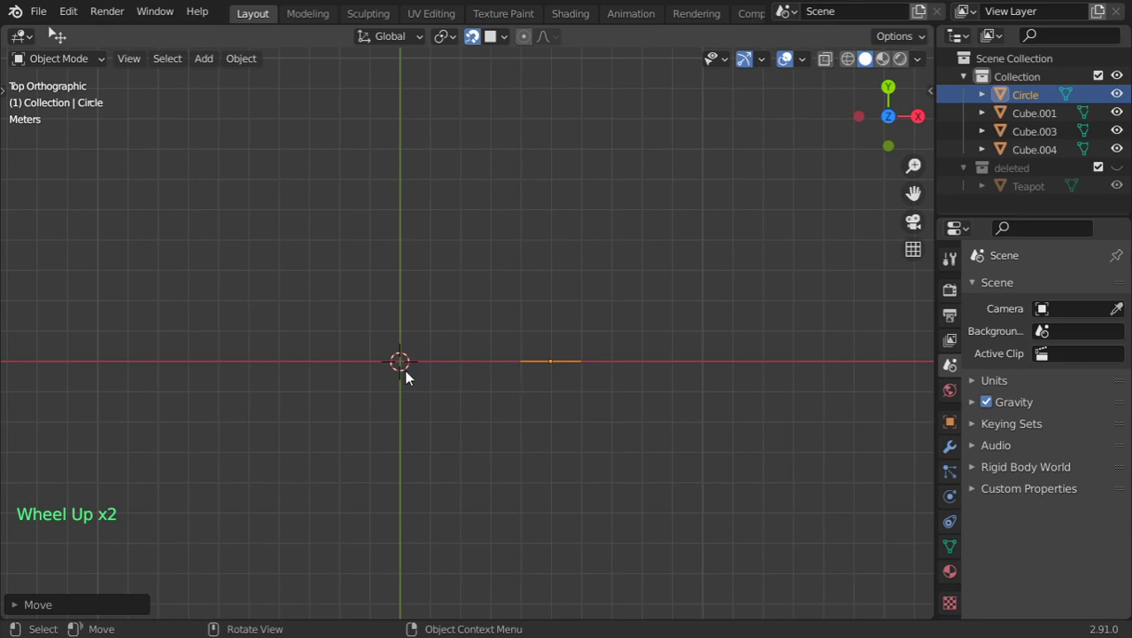